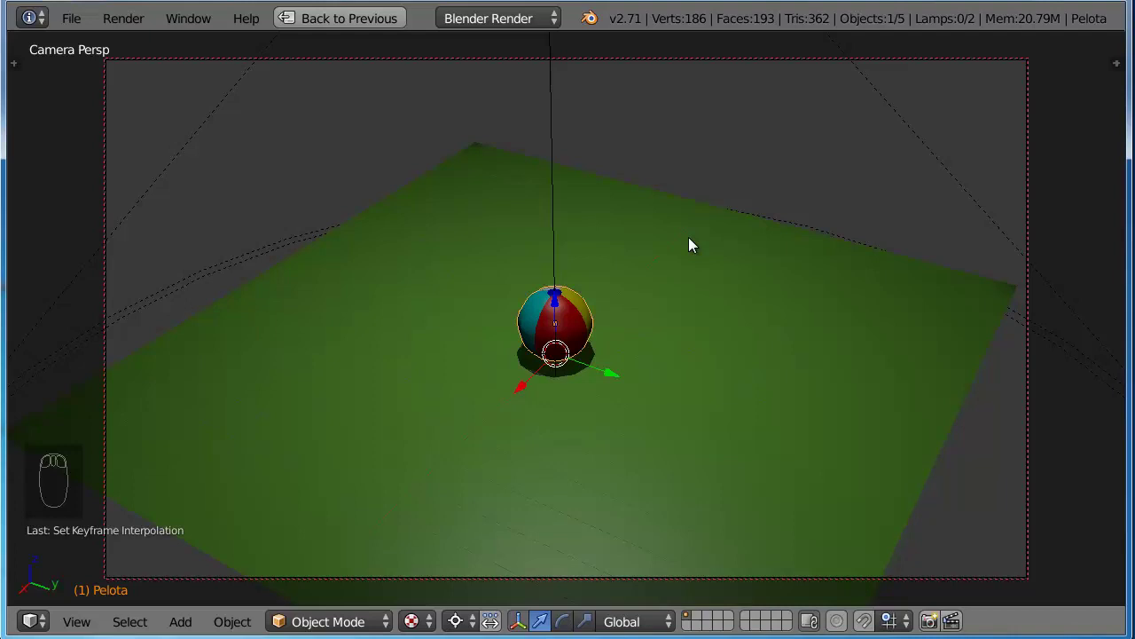
- Start animation playback to preview the ball bouncing above the ground plane
{"action": "key", "text": "alt+a"}
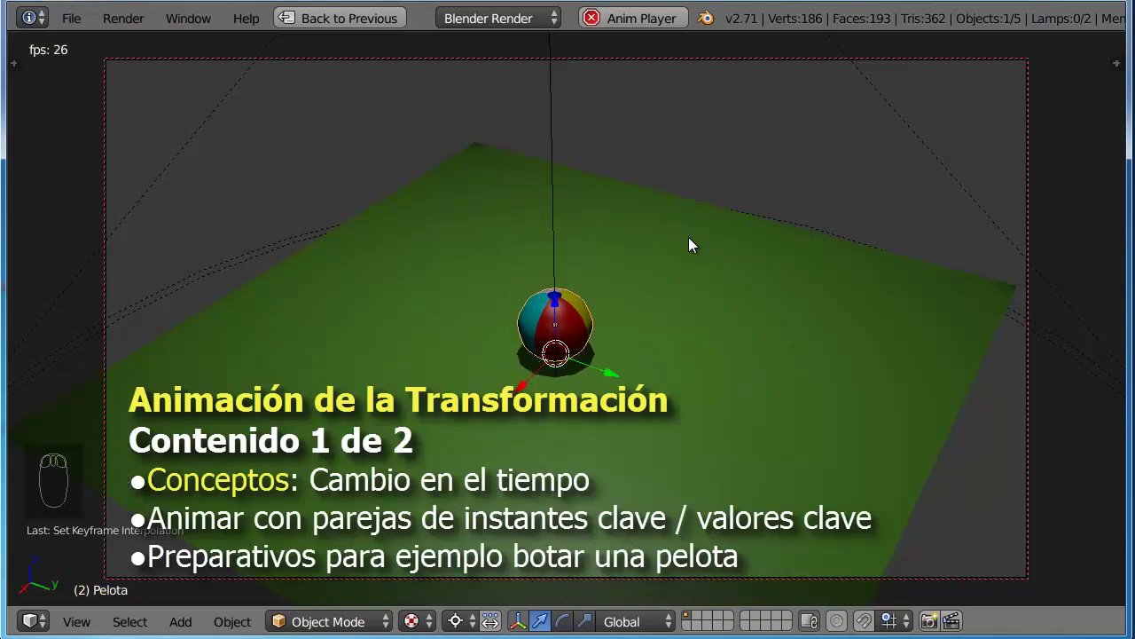
{"action": "key", "text": "Escape"}
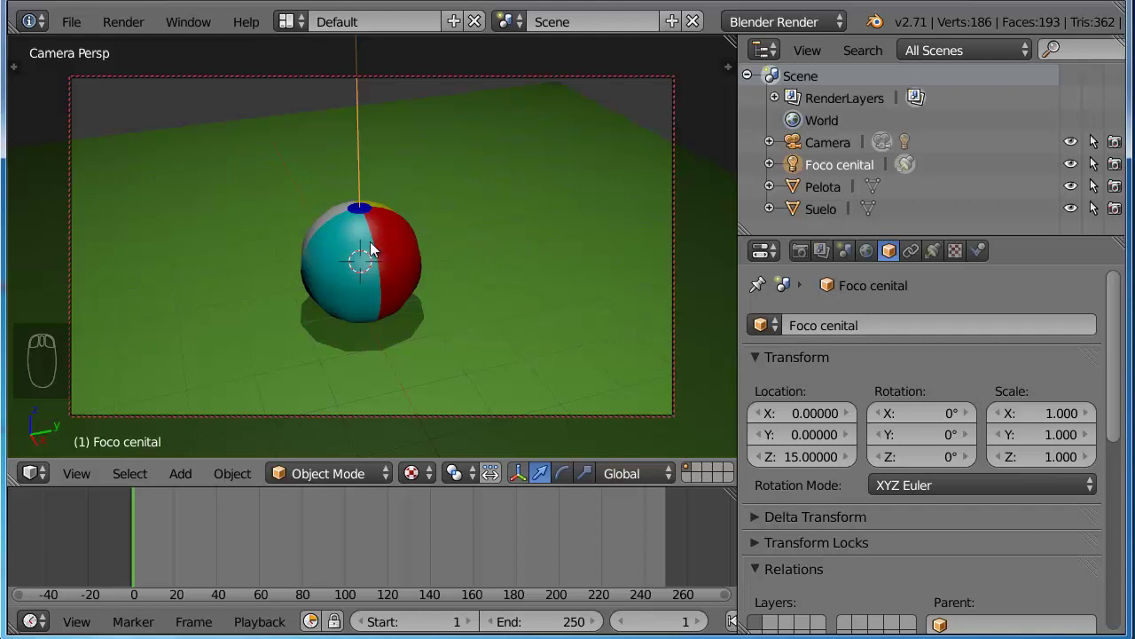
{"action": "left_click_drag", "start_coordinate": [371, 246], "coordinate": [349, 298]}
{"action": "left_click_drag", "start_coordinate": [308, 293], "coordinate": [649, 272]}
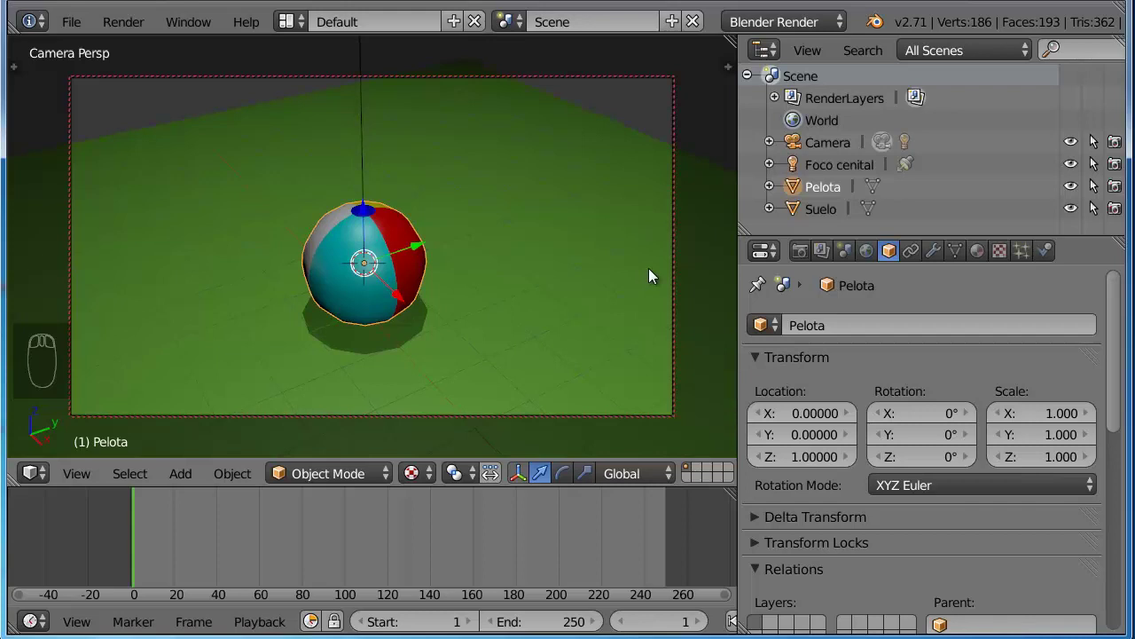
- Show the World settings with the blue horizon colour and reframe the ball on the floor
{"action": "left_click_drag", "start_coordinate": [362, 148], "coordinate": [486, 314]}
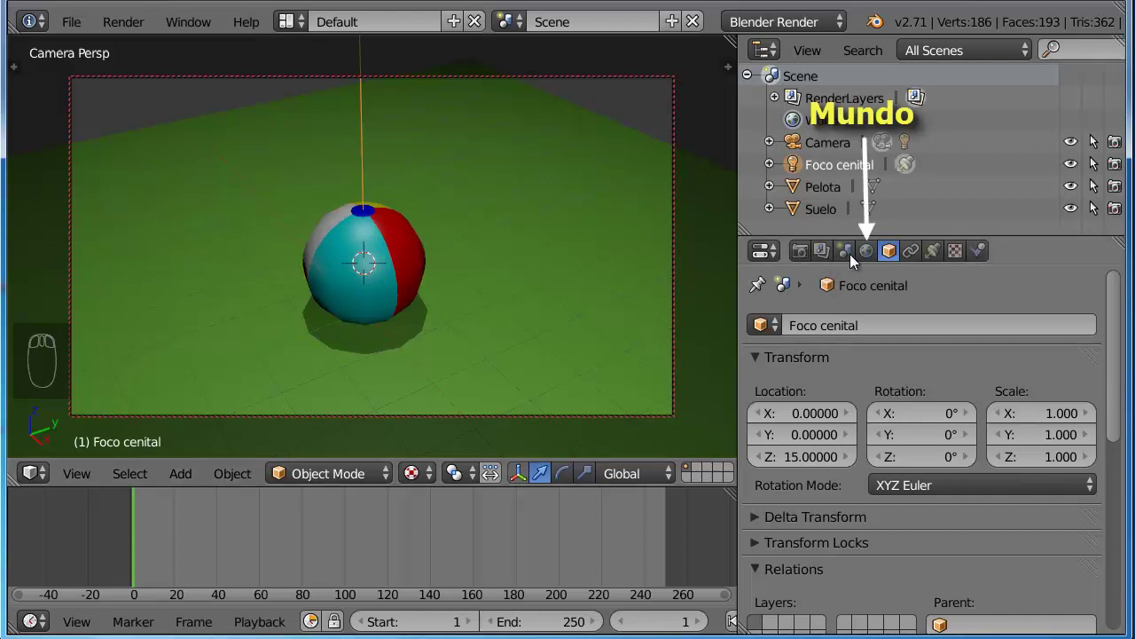
{"action": "left_click_drag", "start_coordinate": [861, 255], "coordinate": [1003, 534]}
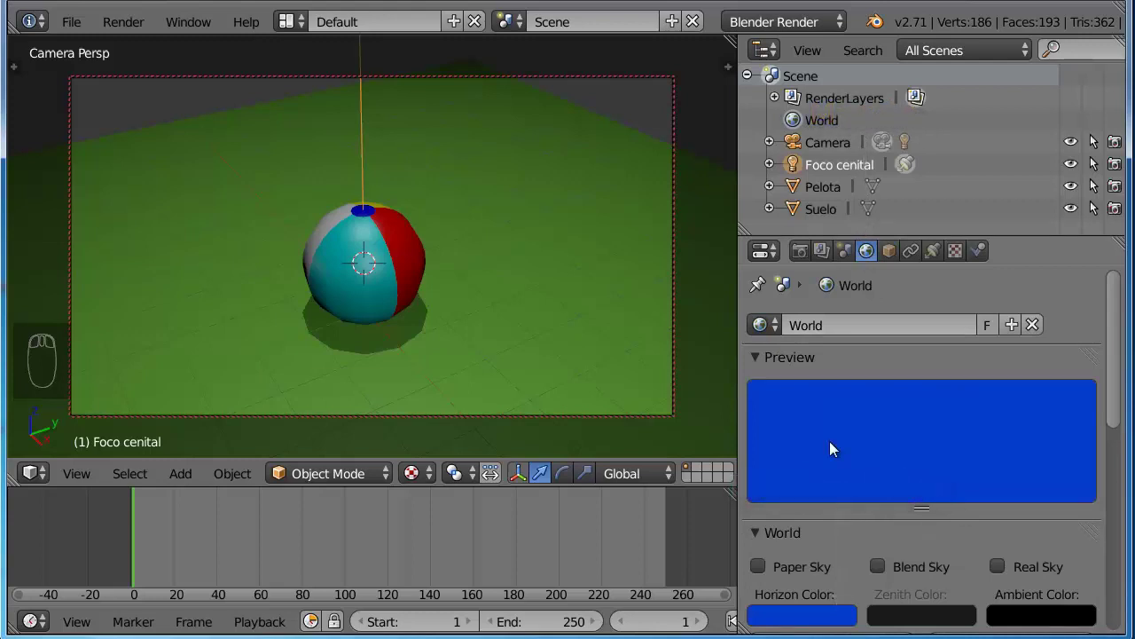
{"action": "left_click_drag", "start_coordinate": [595, 278], "coordinate": [594, 279]}
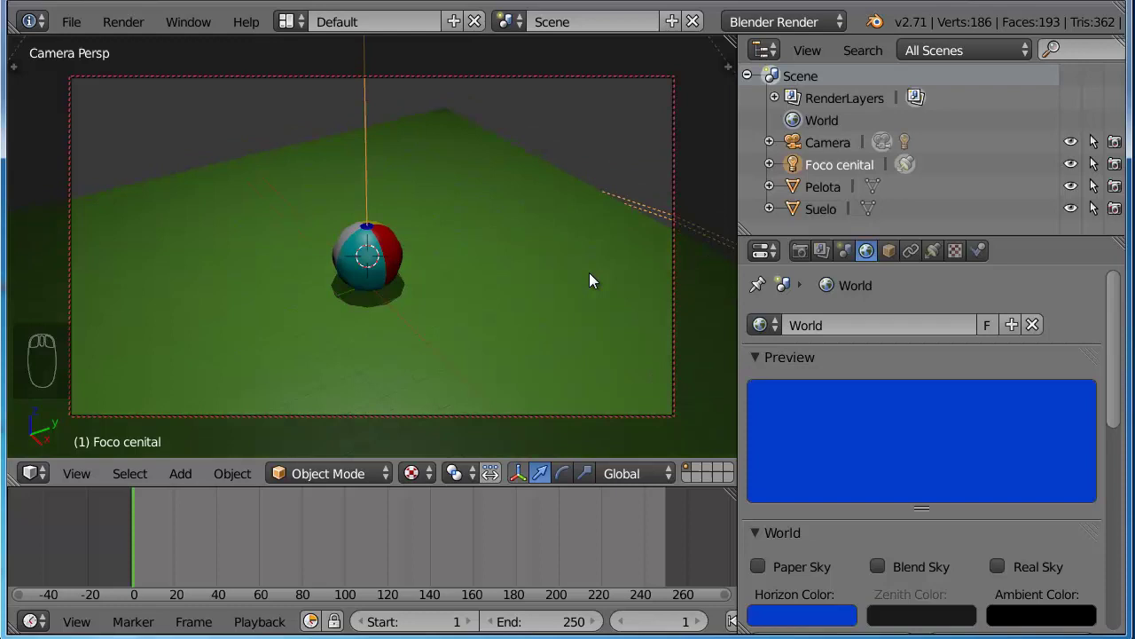
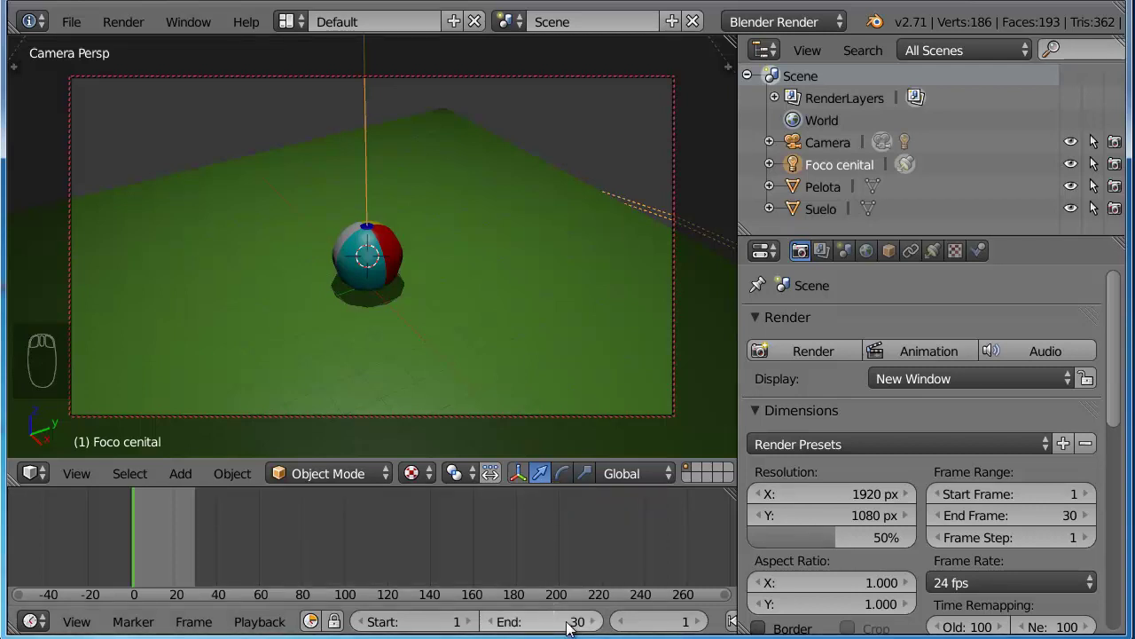
- Set the Timeline End frame to 30 so playback matches the 1-30 render range
{"action": "left_click_drag", "start_coordinate": [566, 625], "coordinate": [567, 625]}
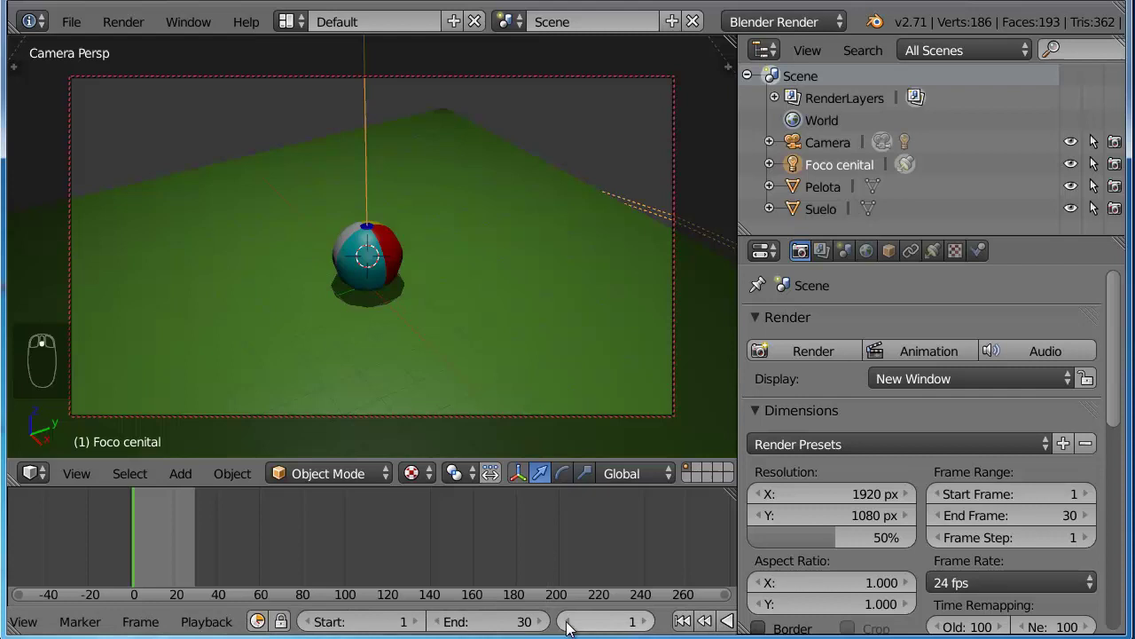